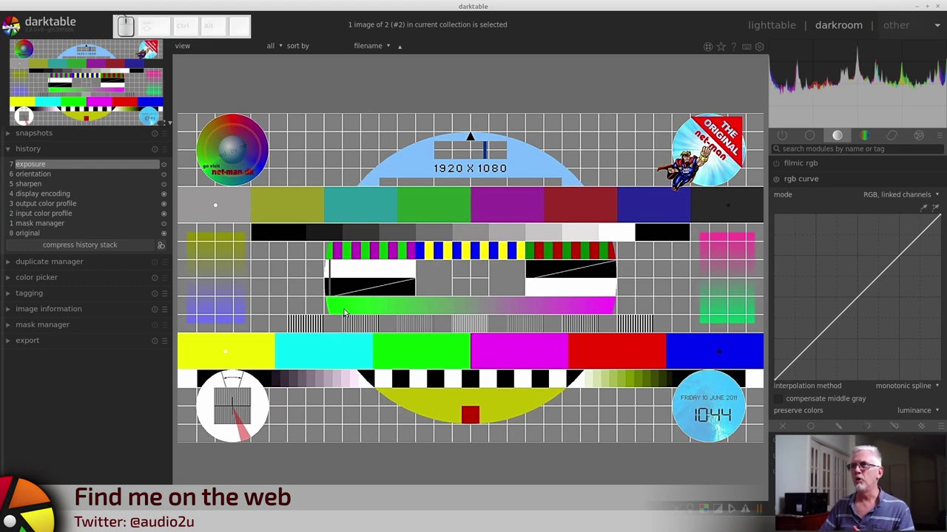
Step: Pull a shadow point of the rgb curve down into a steep darkening bow
left_click(812, 184)
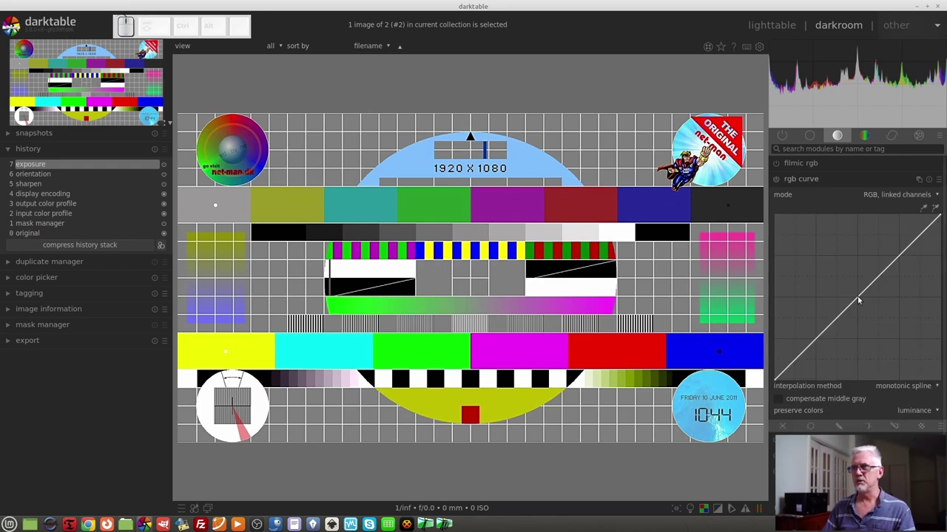
left_click_drag(859, 299, 873, 343)
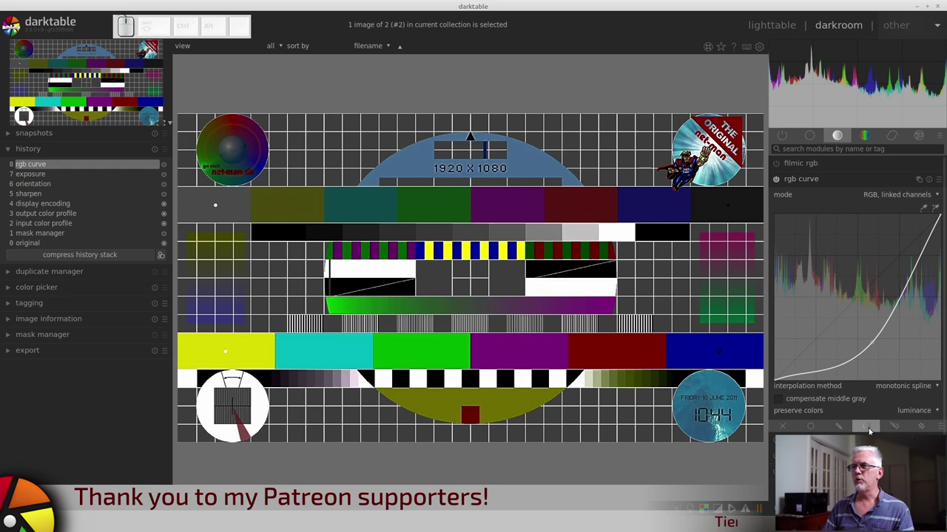
Step: Enable a parametric mask on the rgb curve module at normal mode, full opacity
left_click(870, 430)
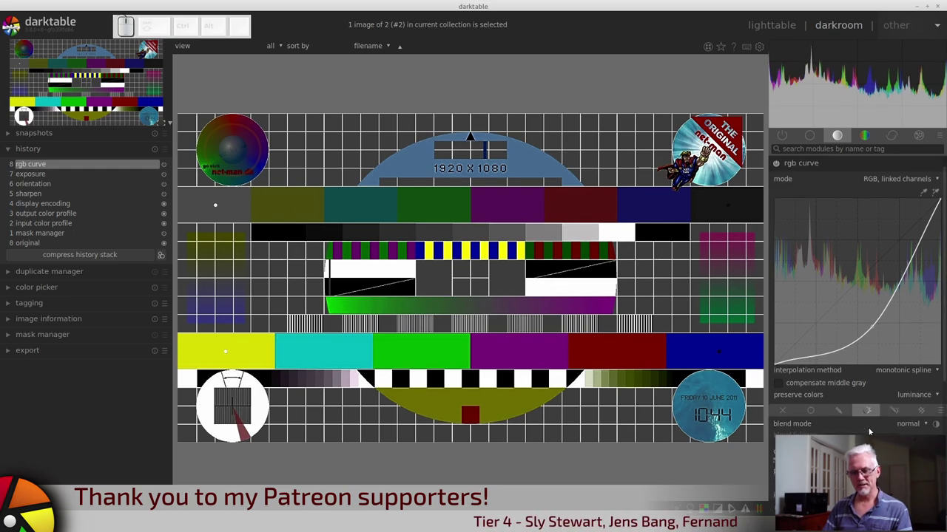
scroll("up", 3)
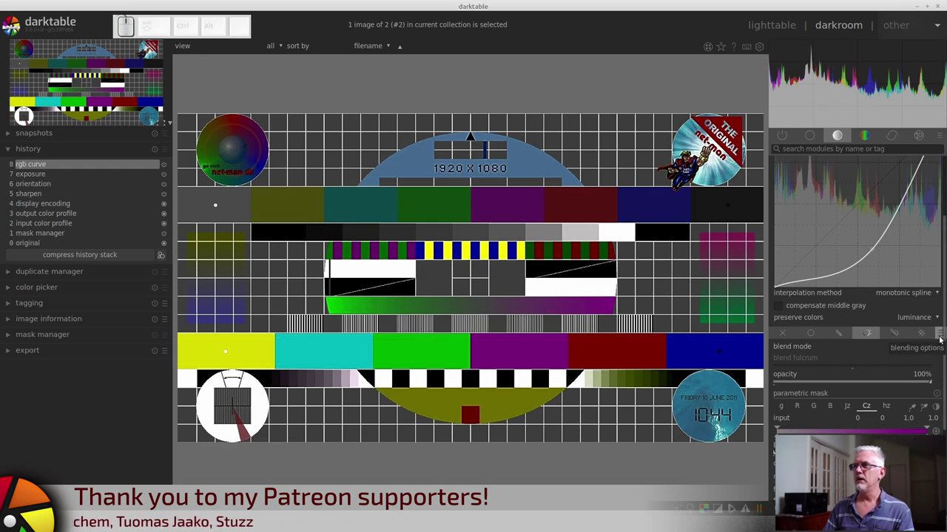
Step: Choose RGB (scene) as the blending colour space for the curve's mask
left_click(942, 341)
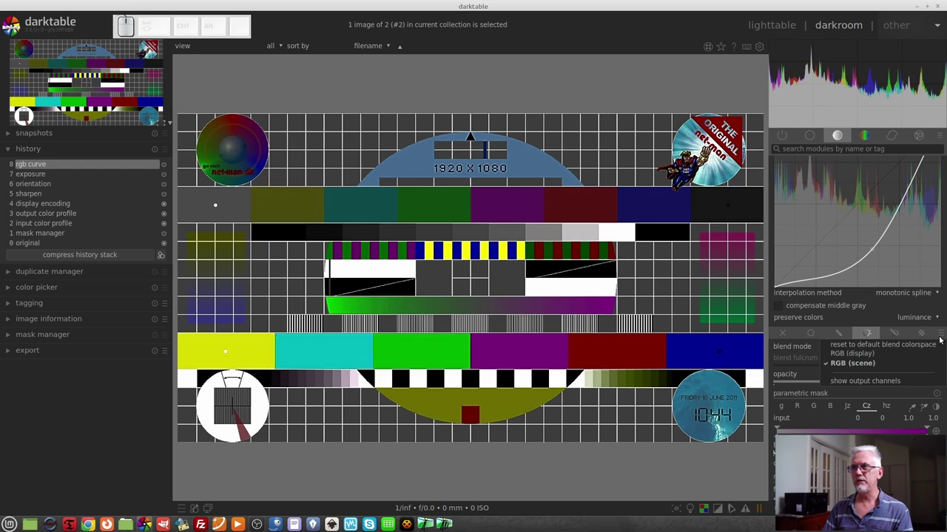
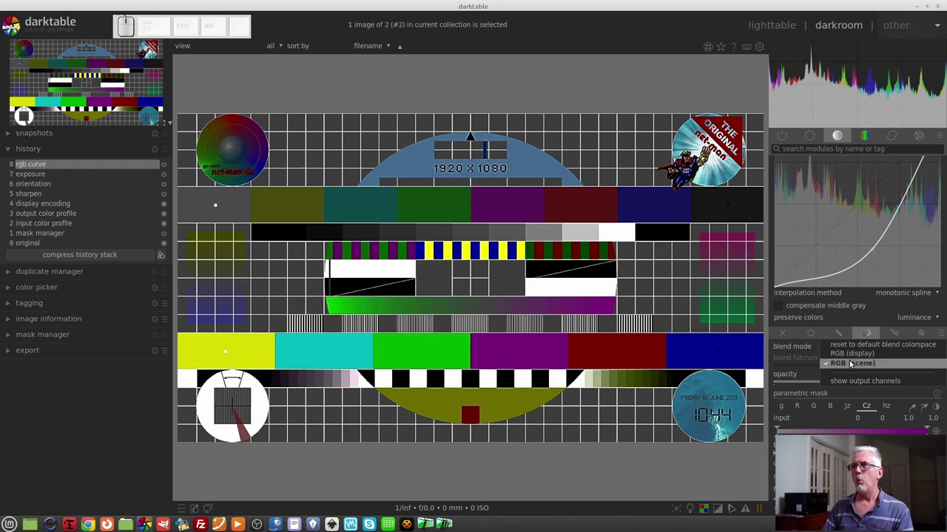
left_click(816, 356)
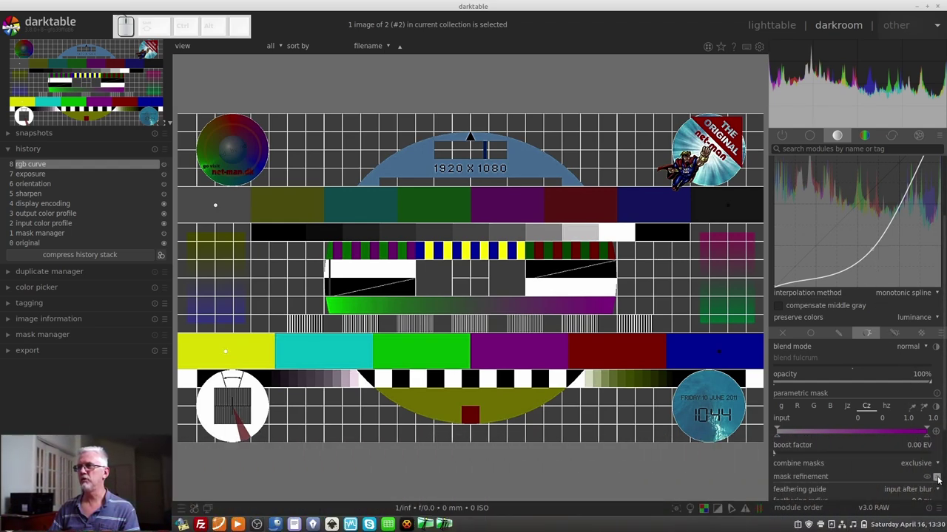
Step: Toggle the yellow mask preview off and on again
left_click(938, 478)
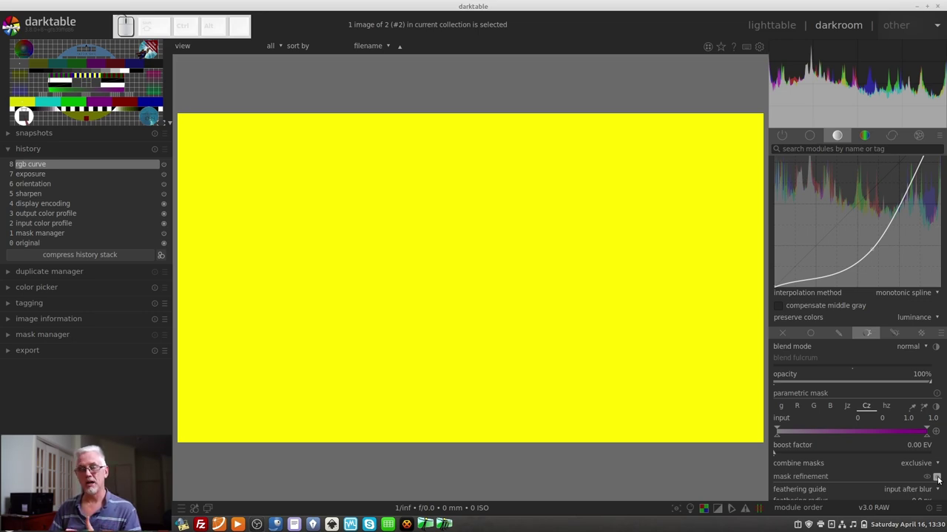
left_click(938, 478)
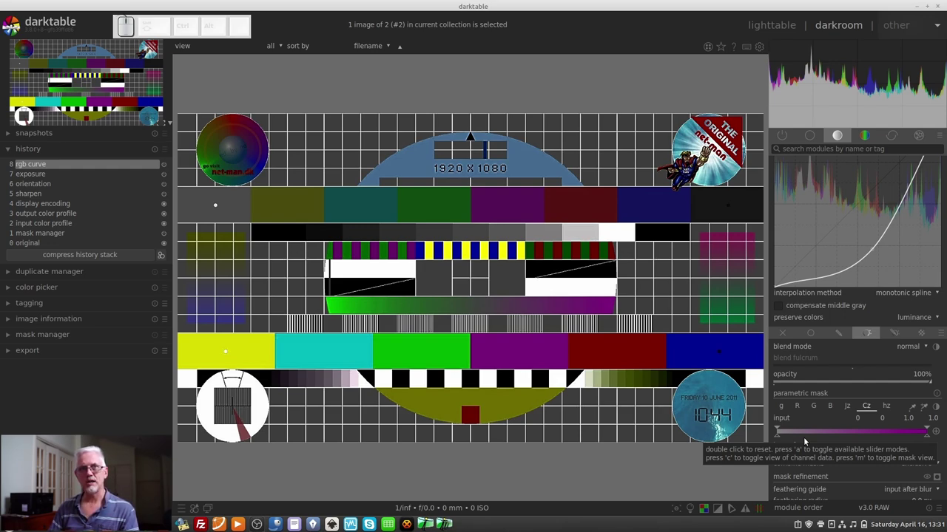
Step: Raise the mask's lower chroma limit to 1.0 and preview the mask in yellow
left_click_drag(778, 440, 890, 444)
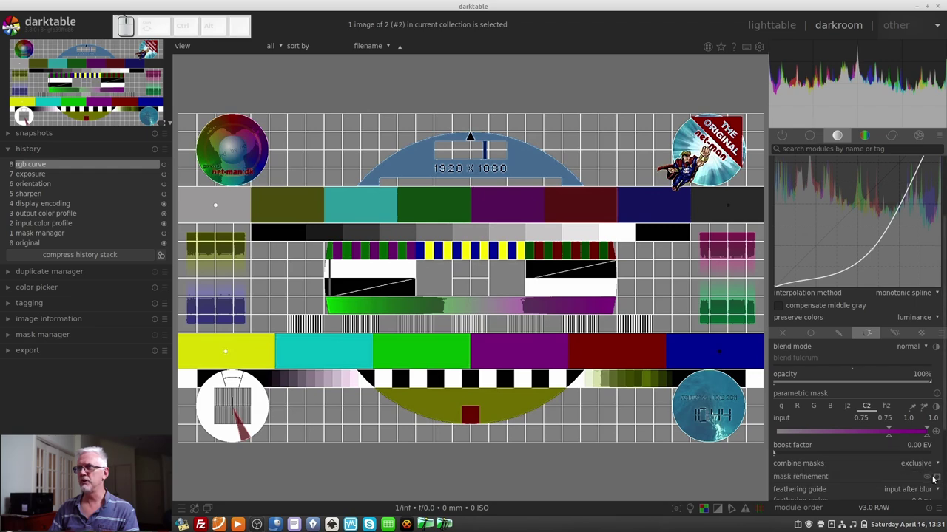
left_click(938, 480)
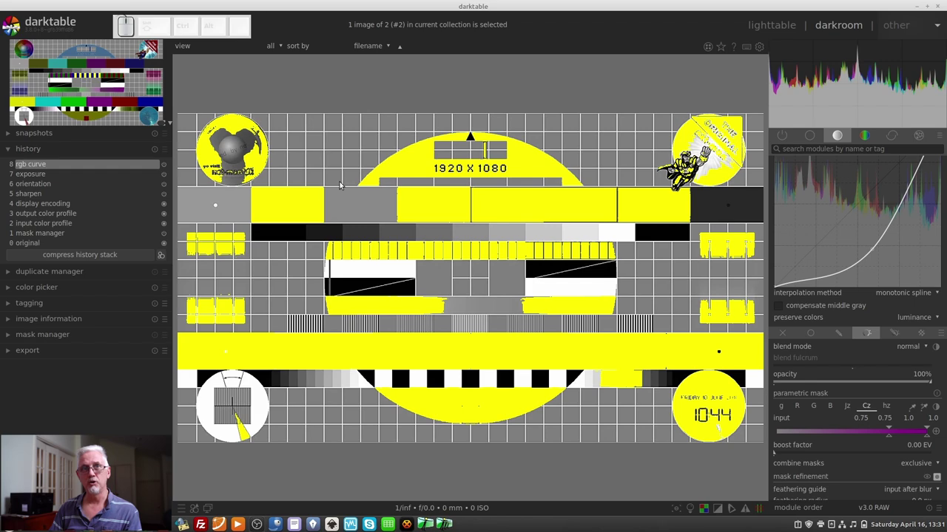
left_click_drag(888, 437, 919, 412)
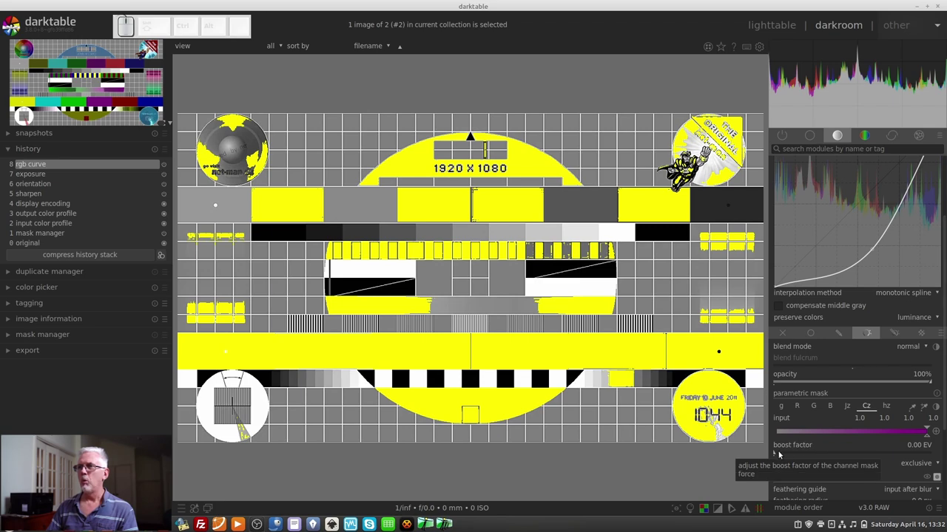
Step: Boost the chroma scale to 2.20 EV and narrow the range to 1.0–2.7
left_click_drag(775, 453, 890, 457)
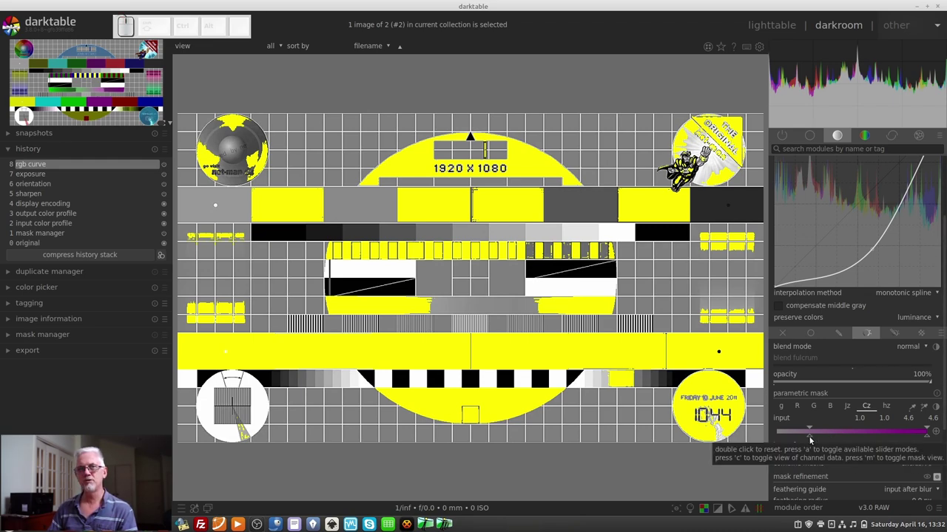
left_click_drag(810, 439, 827, 440)
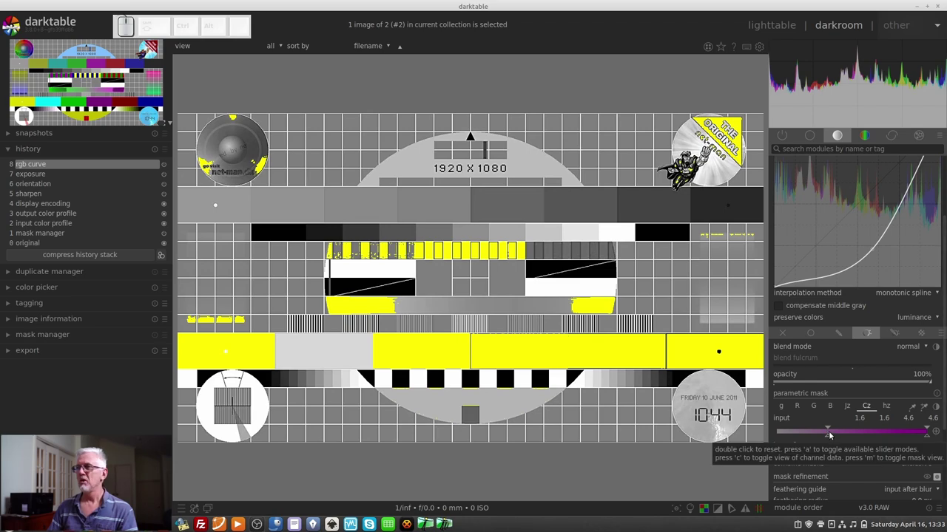
left_click_drag(828, 431, 415, 378)
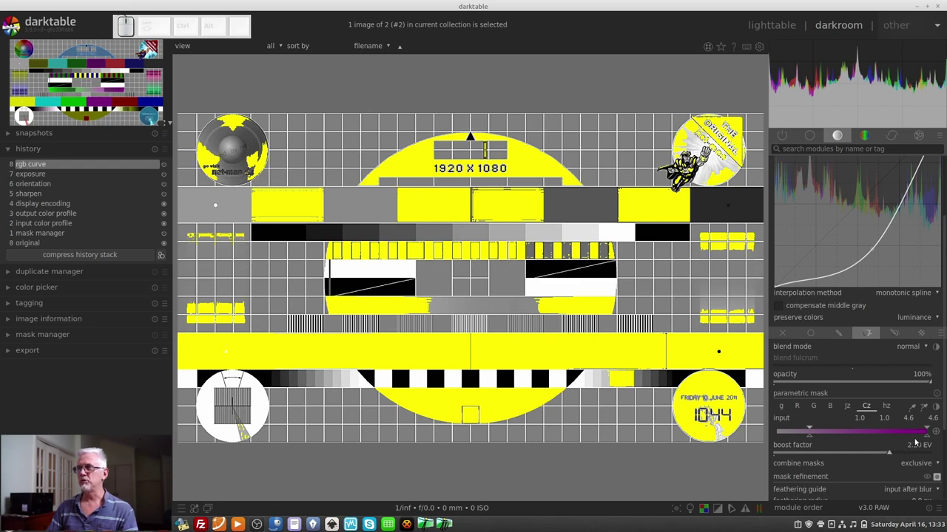
left_click_drag(560, 389, 560, 389)
Step: Nudge the upper chroma marker, leaving the 1.0–2.7 range unchanged
left_click_drag(560, 389, 560, 389)
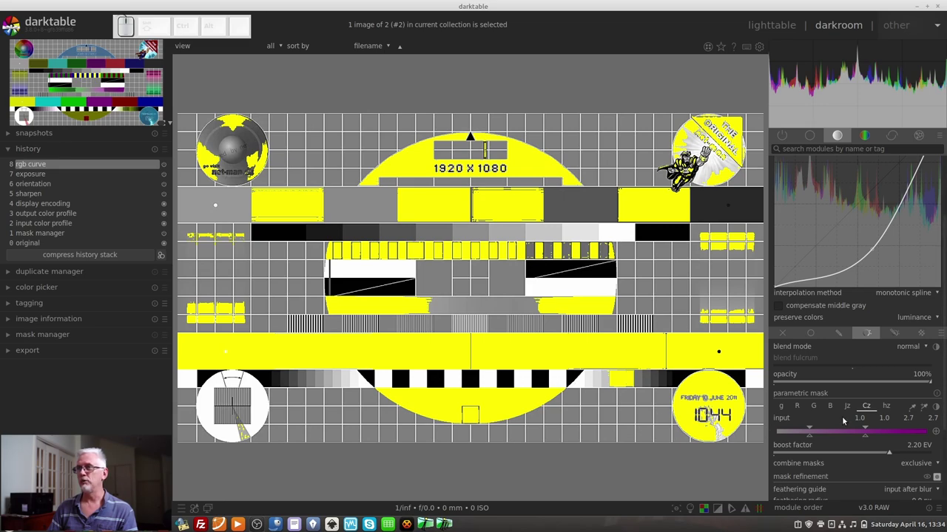
Step: Experiment with the Jz lightness markers and leave the range fully open at 0–1.0
left_click(851, 410)
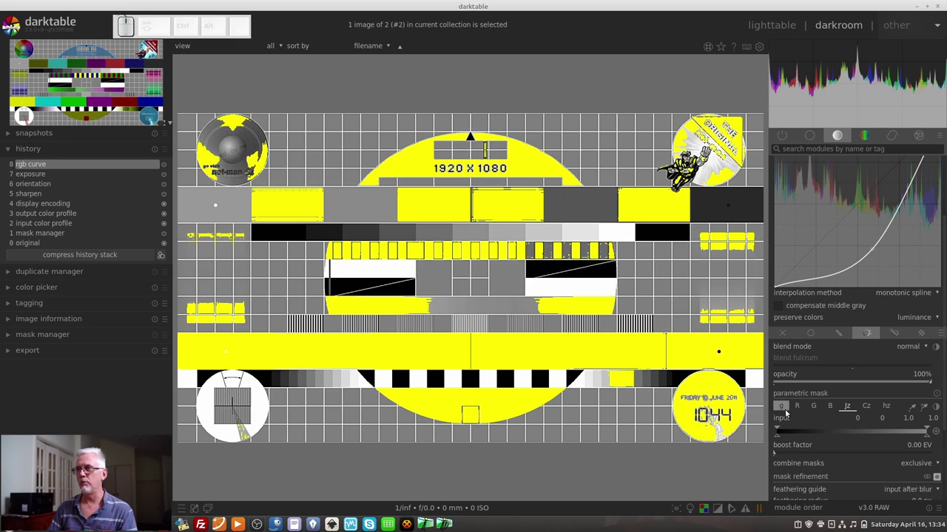
left_click_drag(778, 438, 764, 394)
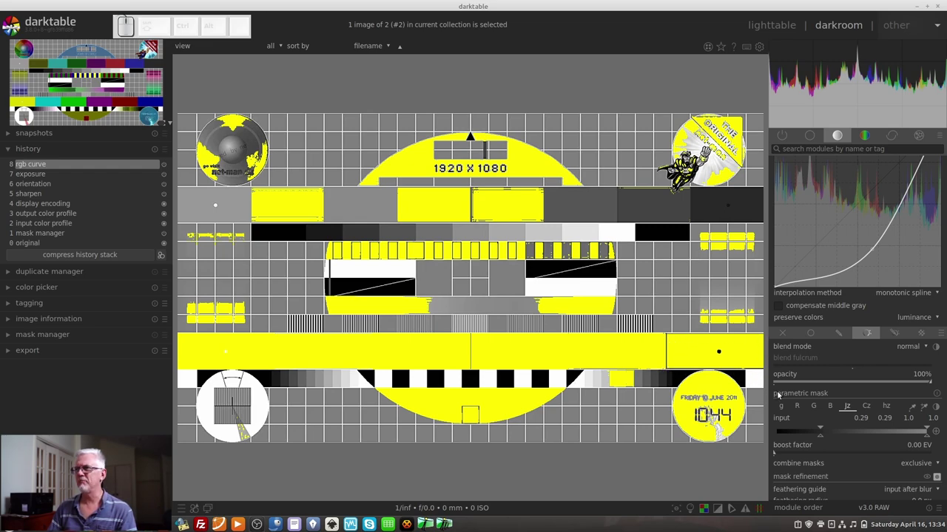
left_click_drag(819, 431, 839, 441)
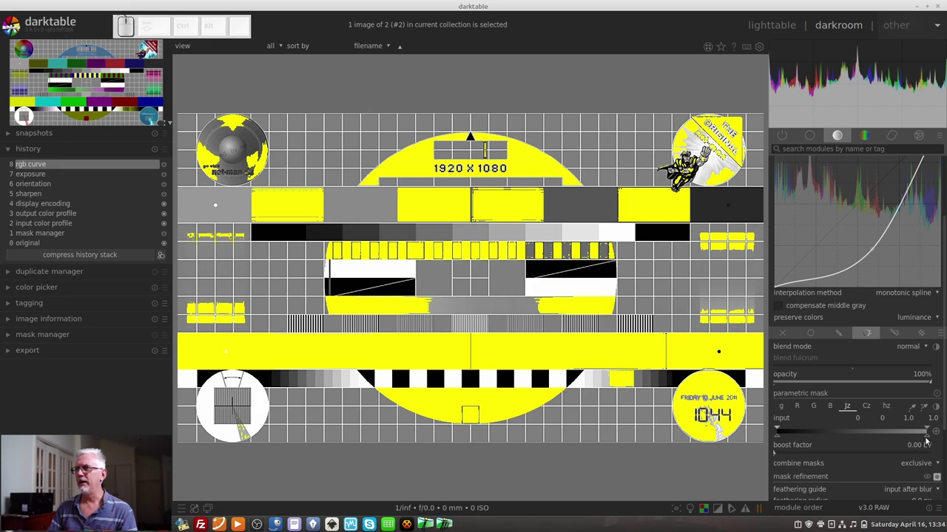
left_click_drag(927, 440, 905, 429)
left_click_drag(902, 425, 934, 479)
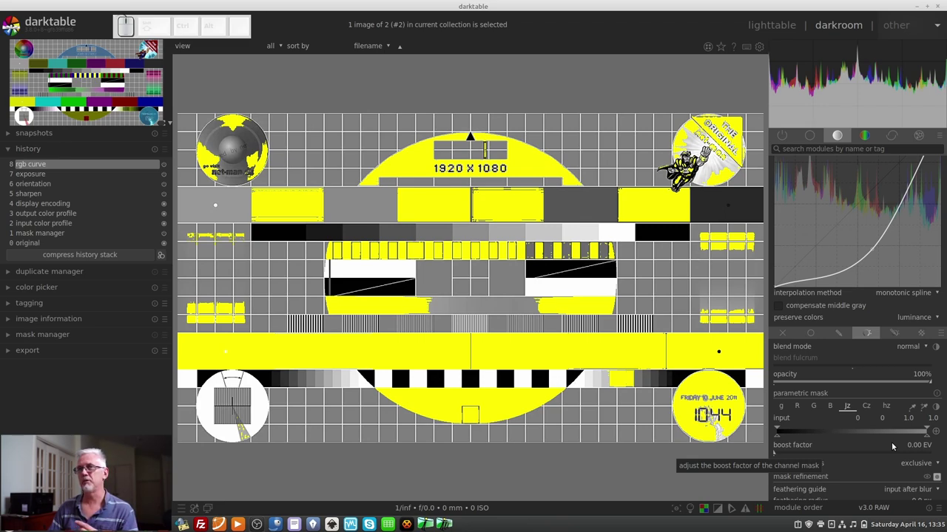
Step: Hide the mask preview and switch back to the chroma channel (0–4.6 range)
left_click(936, 480)
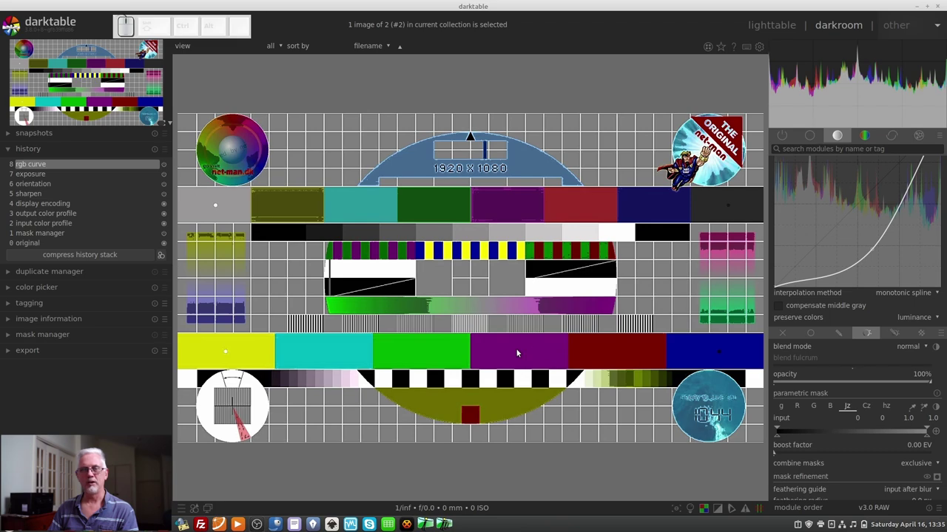
left_click(848, 411)
left_click(868, 411)
left_click(850, 436)
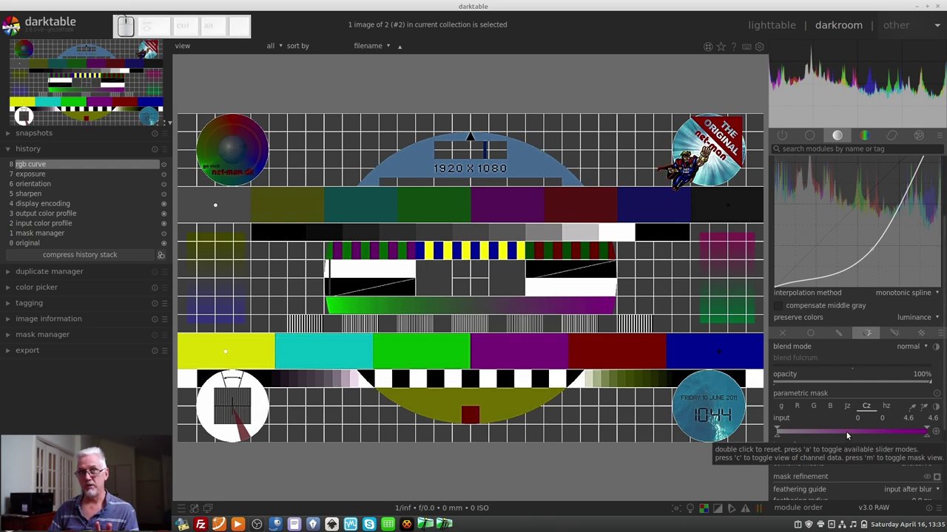
Step: Sample the purple bar's hue and limit the hue mask to about 308–328 degrees
left_click(886, 410)
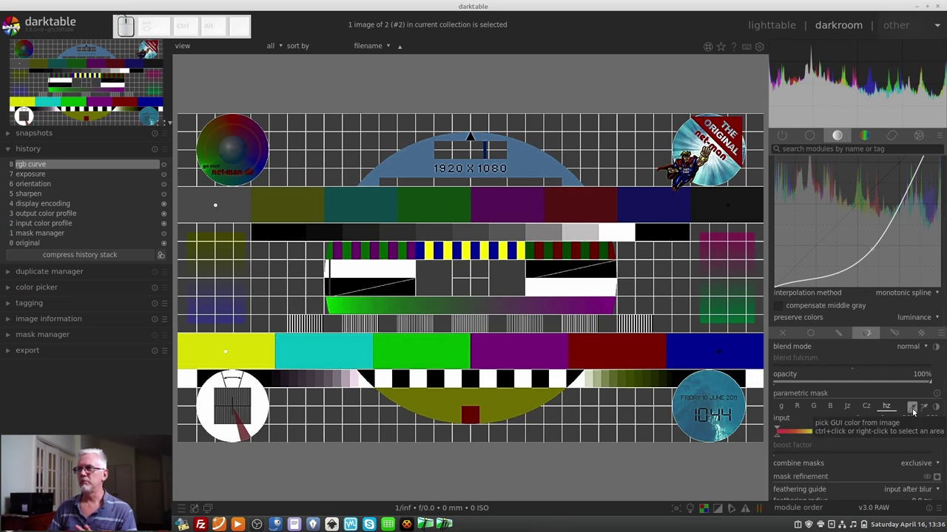
left_click(914, 411)
left_click(549, 346)
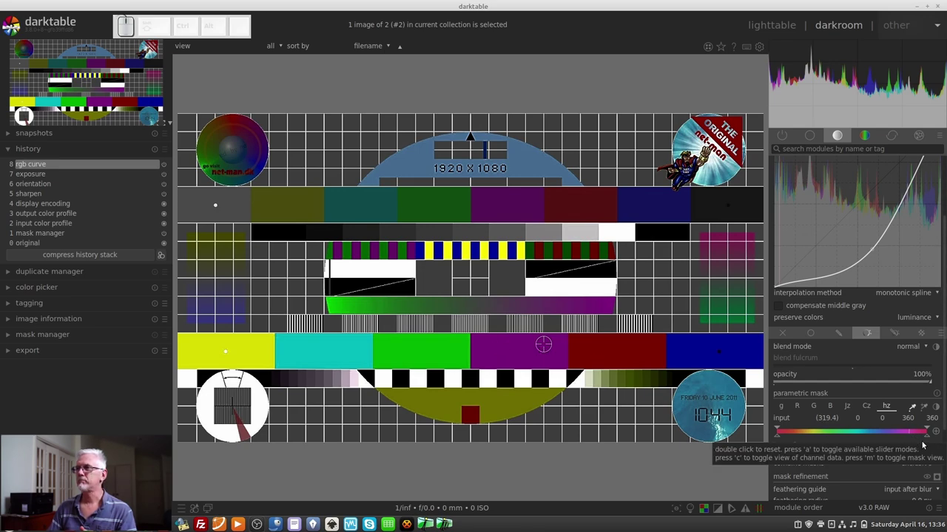
left_click_drag(927, 439, 870, 436)
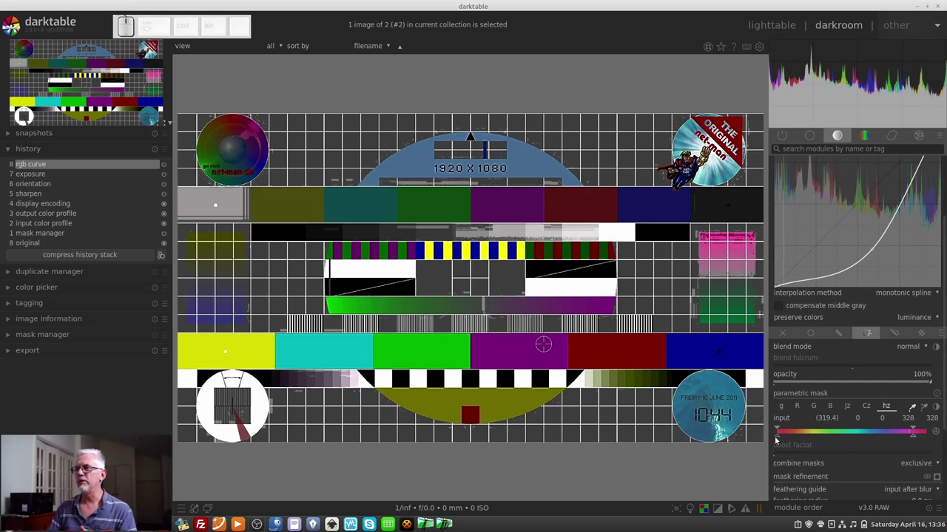
left_click_drag(777, 439, 903, 441)
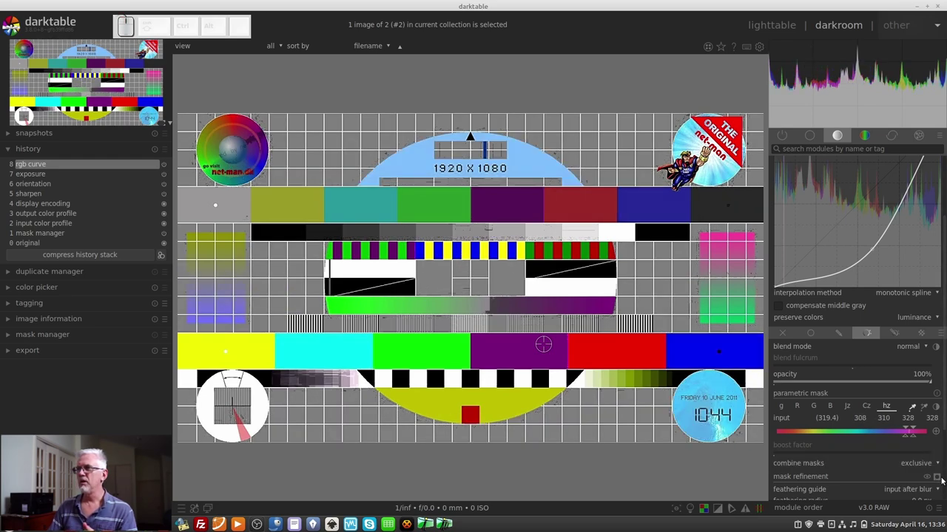
Step: Show the yellow mask preview and pull the hue markers in to 313/314 lower and 326 upper
left_click(937, 480)
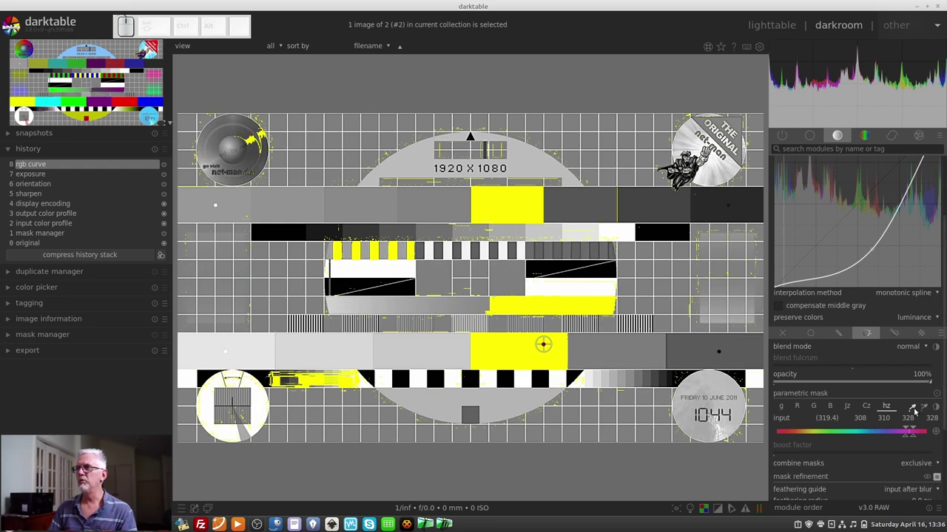
left_click(913, 409)
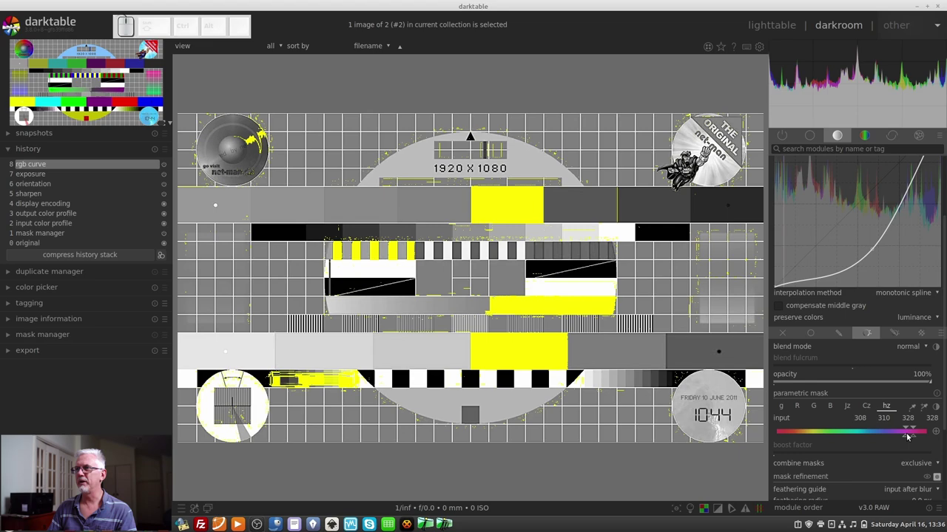
left_click(908, 431)
left_click_drag(908, 437, 910, 439)
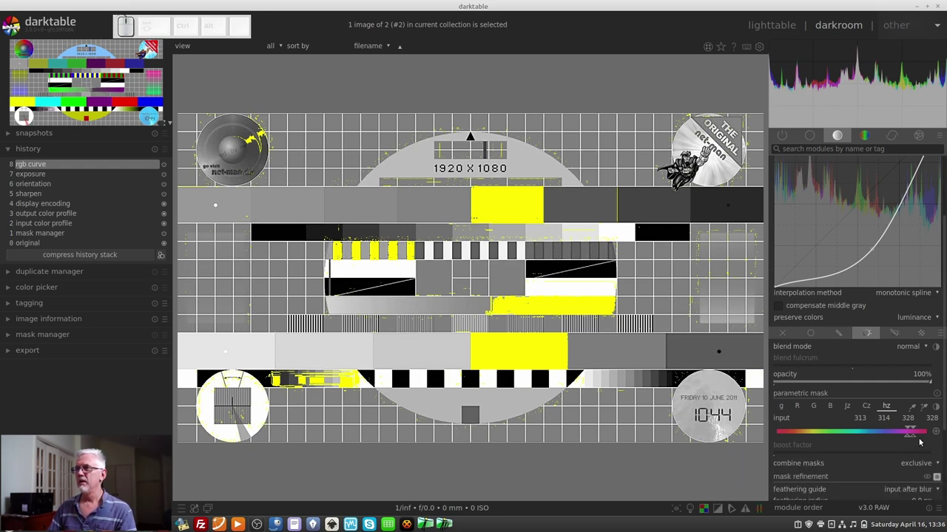
left_click_drag(916, 429, 917, 436)
left_click_drag(916, 438, 914, 439)
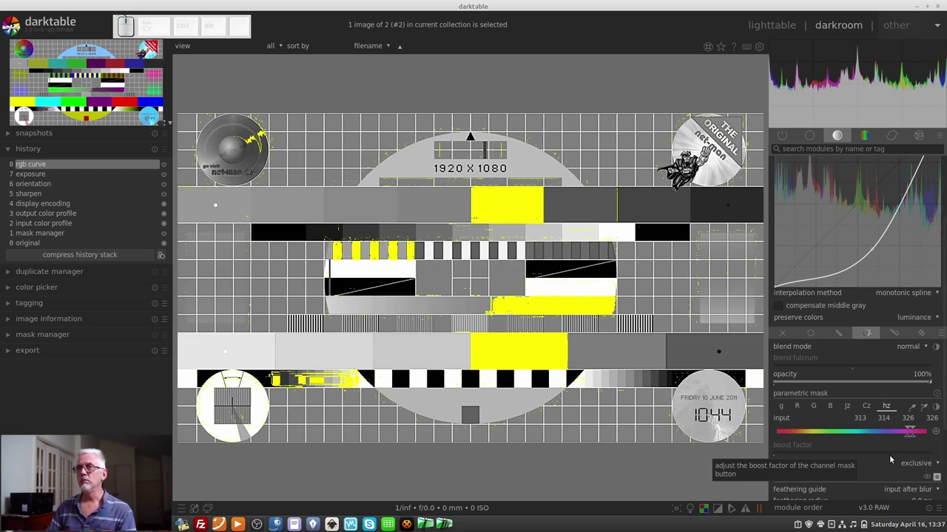
Step: On the Cz channel, raise the lower chroma markers to about 1.3/1.4, keeping the top at 4.6
left_click(874, 410)
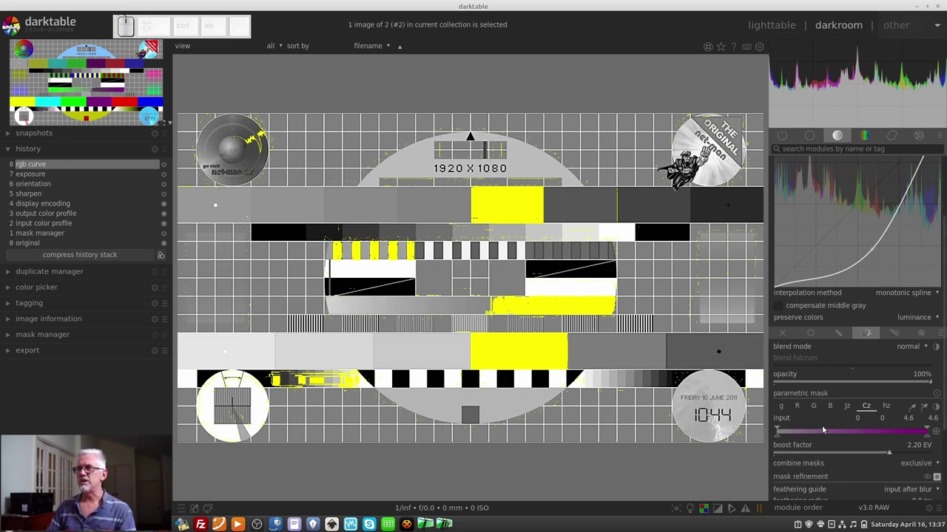
left_click_drag(782, 440, 852, 439)
left_click_drag(845, 430, 822, 446)
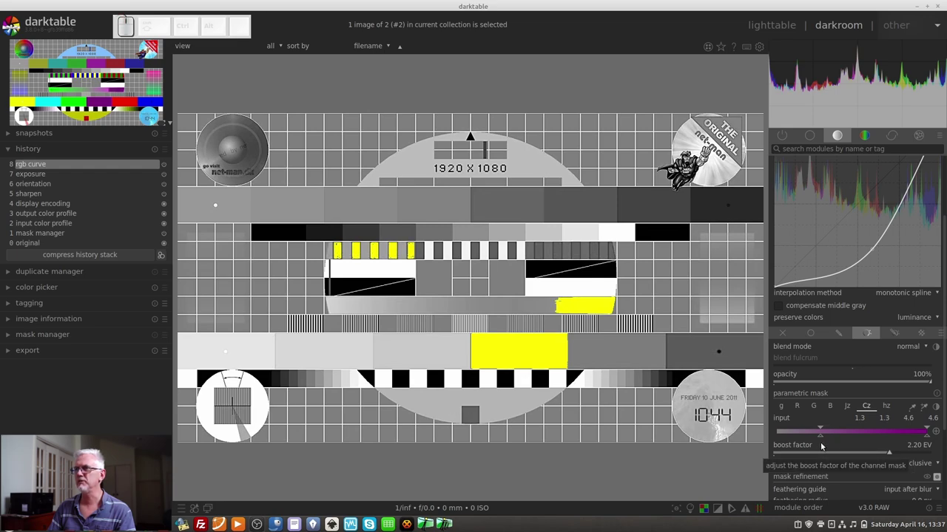
left_click(822, 432)
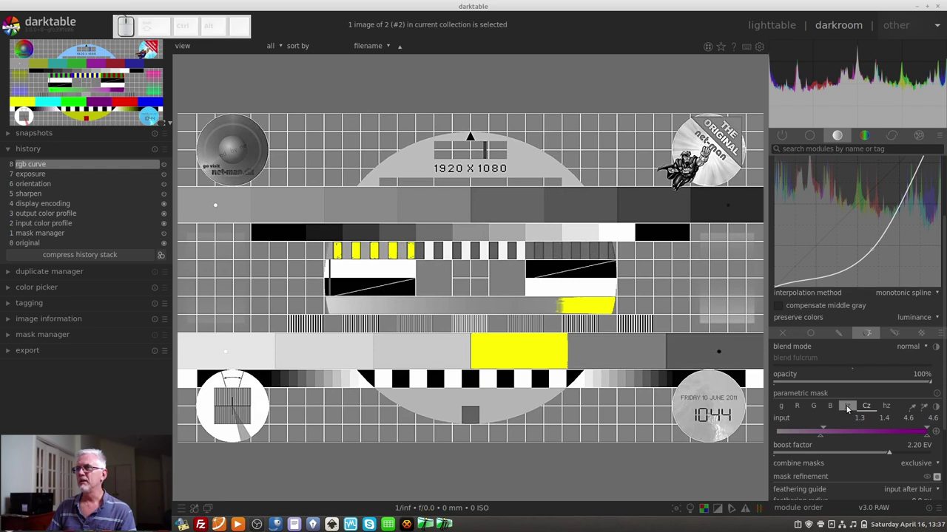
Step: On the Jz channel, raise the lower lightness markers to about 0.91/0.93, then check hz and Cz
left_click(854, 408)
left_click_drag(784, 438, 926, 435)
left_click_drag(924, 428, 919, 430)
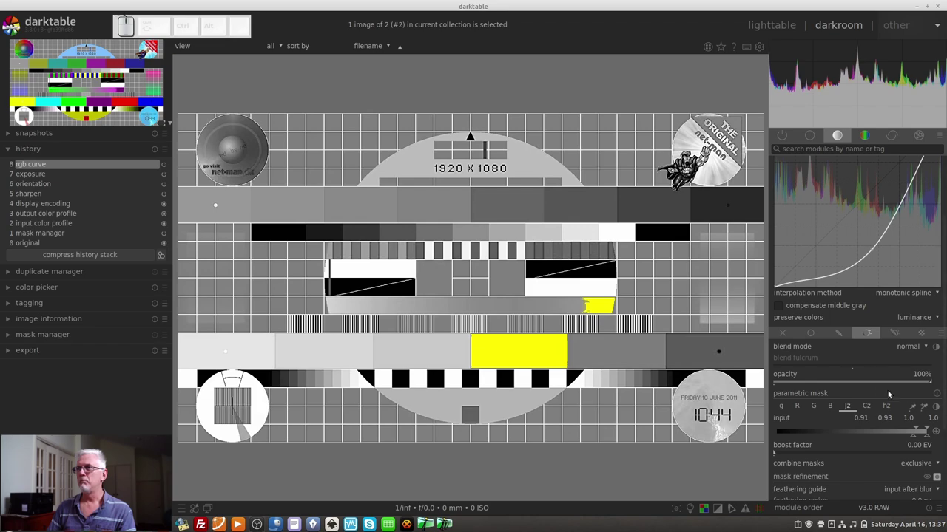
left_click(888, 409)
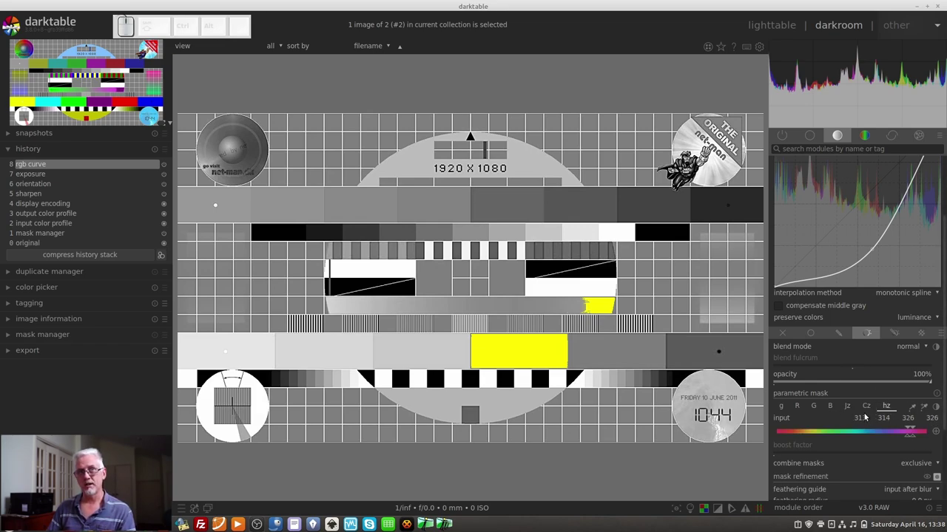
left_click(865, 410)
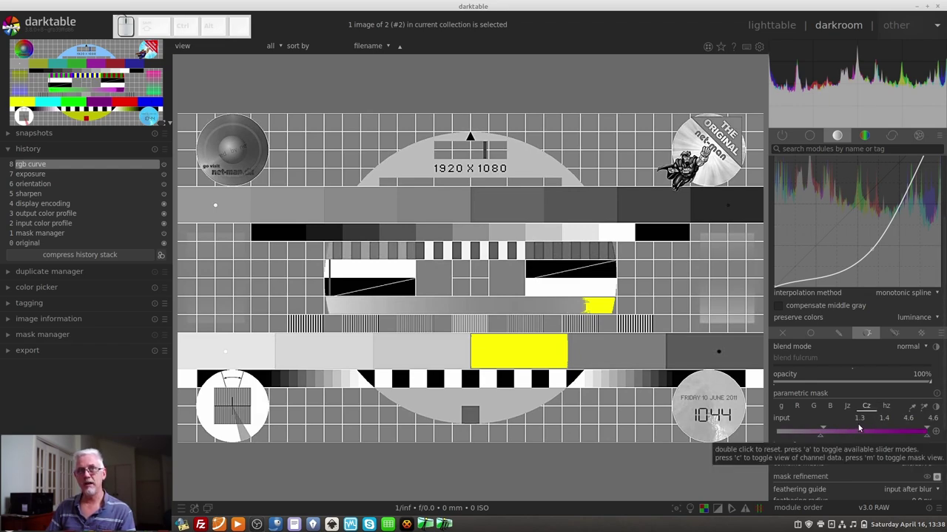
Step: Bring the Jz lower lightness markers back to 0 and try the logarithmic scale toggle with 'a'
left_click(850, 410)
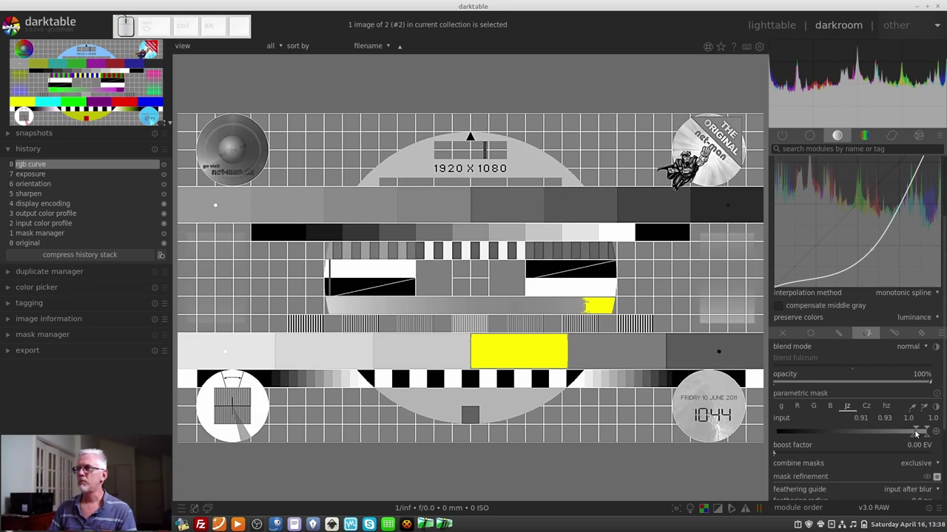
left_click_drag(913, 433, 853, 443)
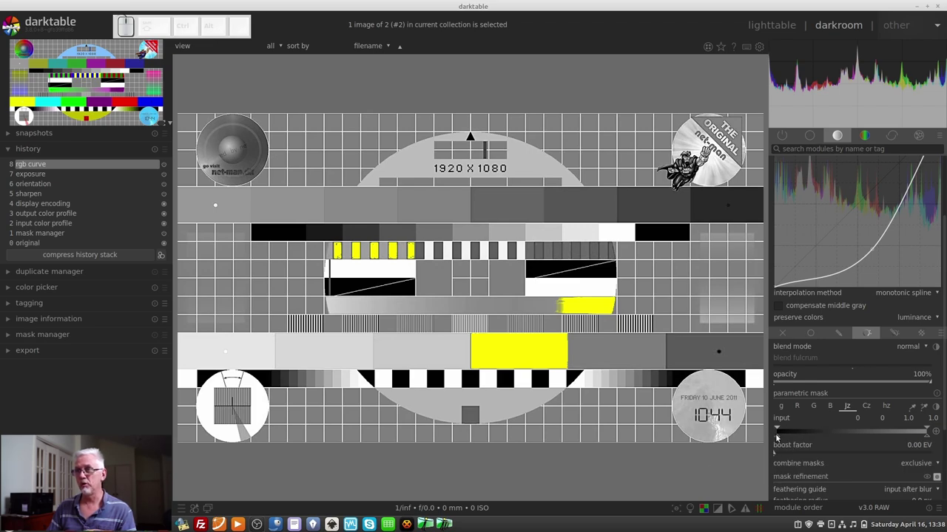
left_click_drag(782, 437, 790, 435)
left_click(788, 431)
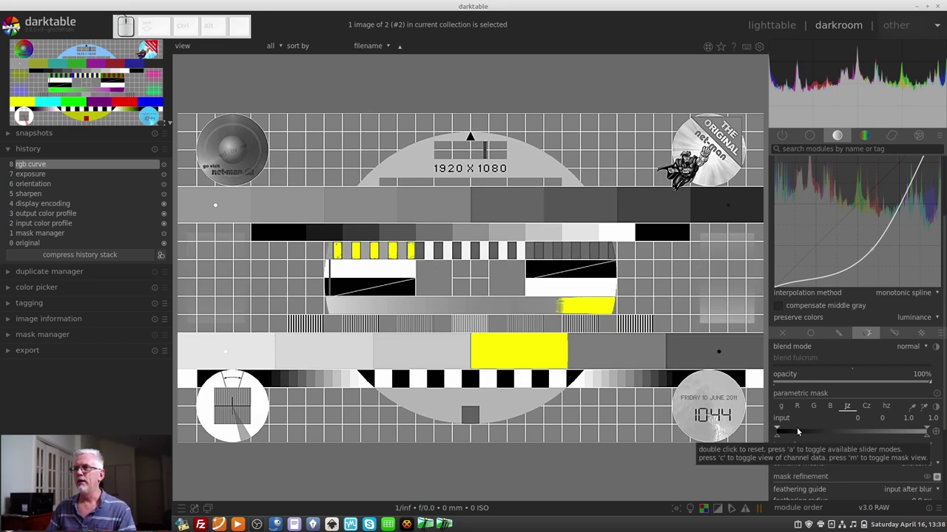
key("a")
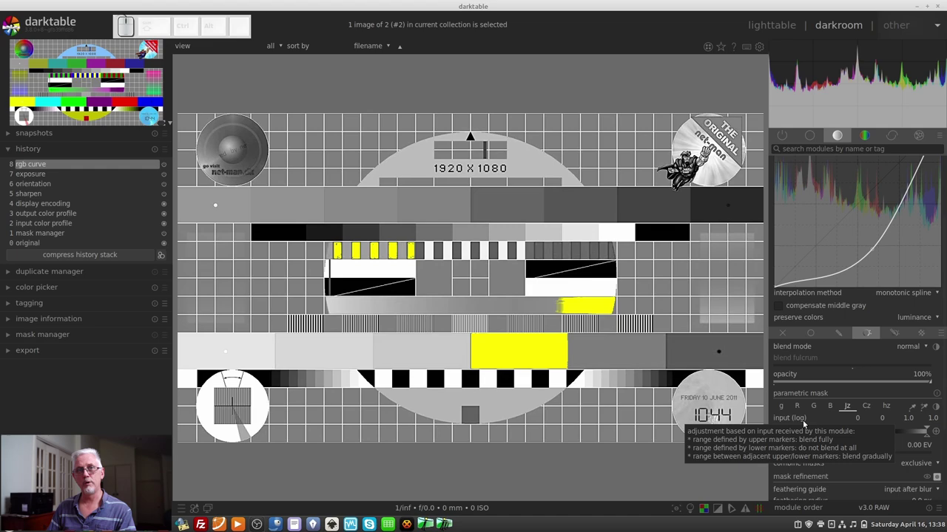
key("a")
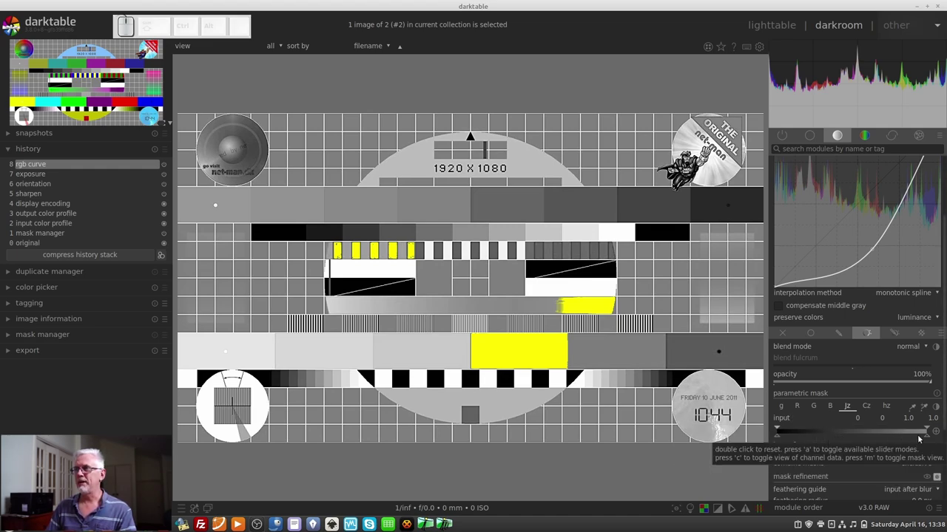
Step: Test upper limits of 0.05 and 0 in log scale, return to linear and raise the lower limit to 0.78
left_click_drag(929, 437, 789, 440)
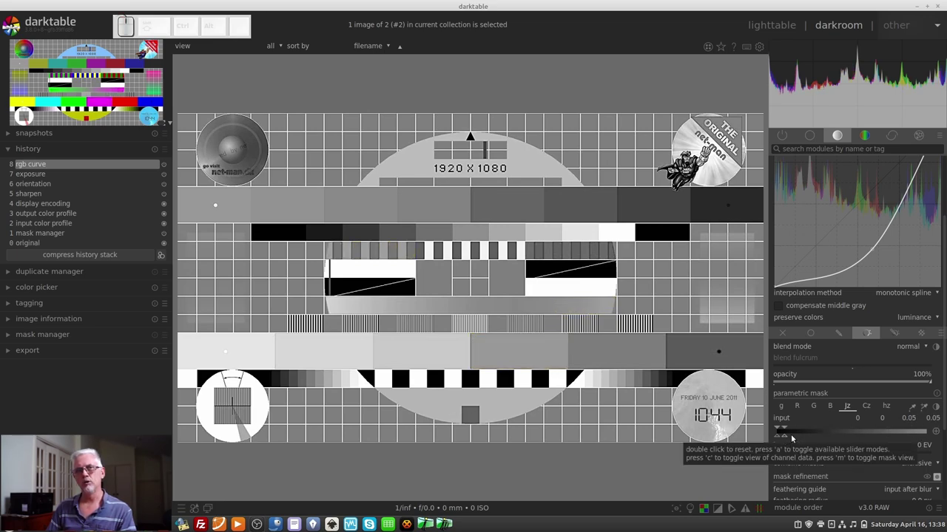
key("a")
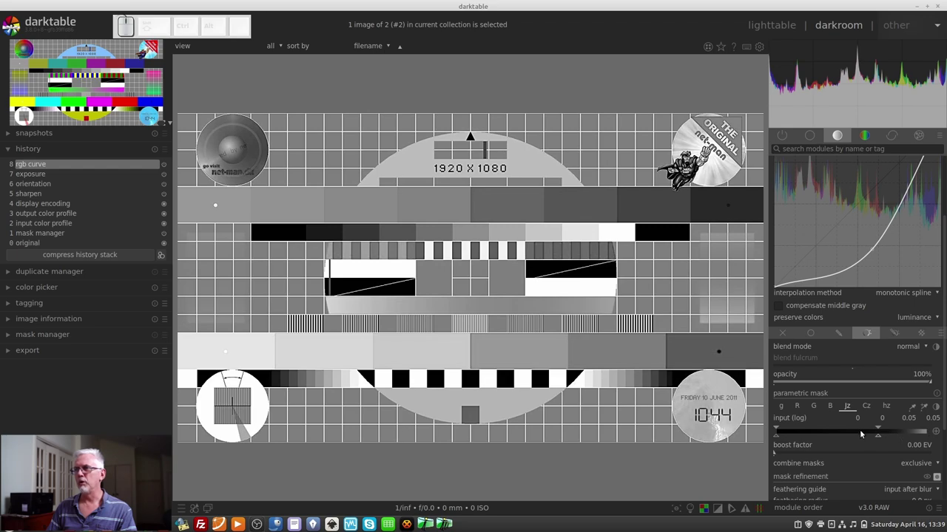
left_click_drag(879, 438, 797, 439)
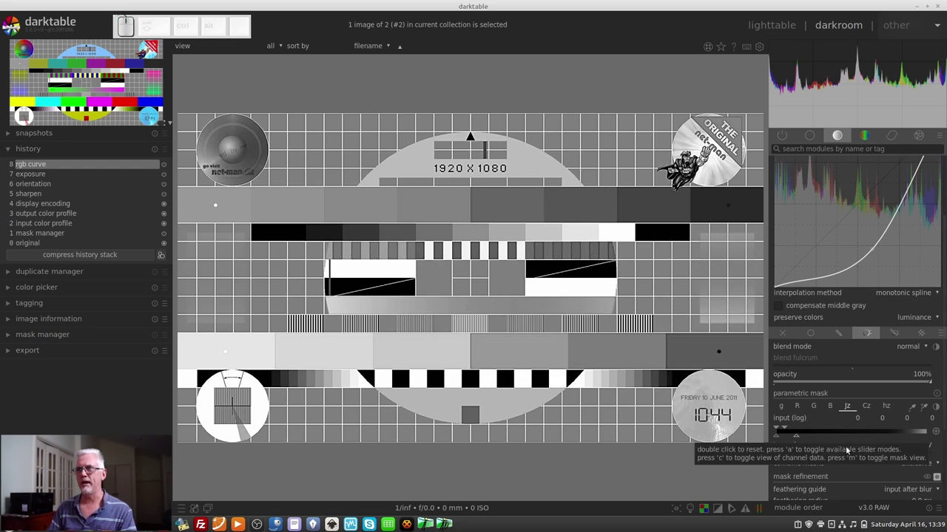
key("a")
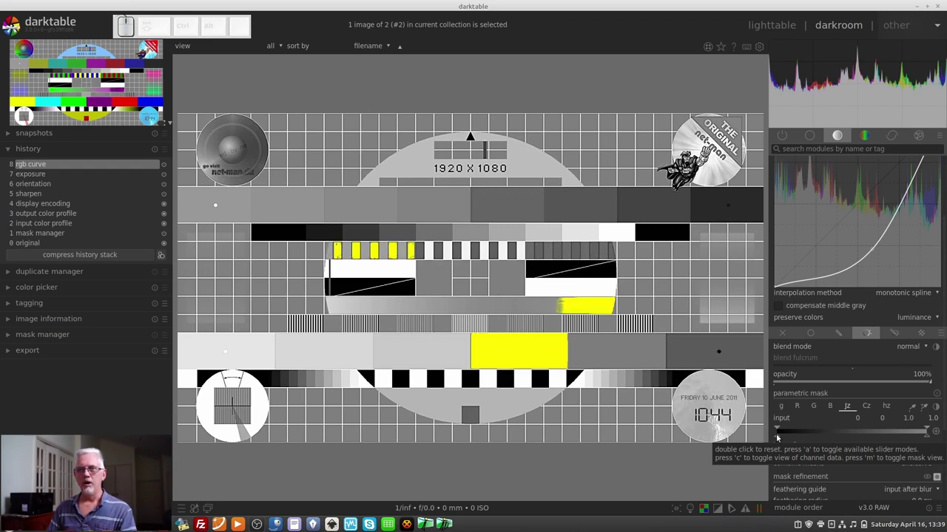
left_click_drag(781, 438, 935, 466)
Step: Turn off the mask preview and toggle the rgb curve module off and on to compare its effect
left_click(937, 478)
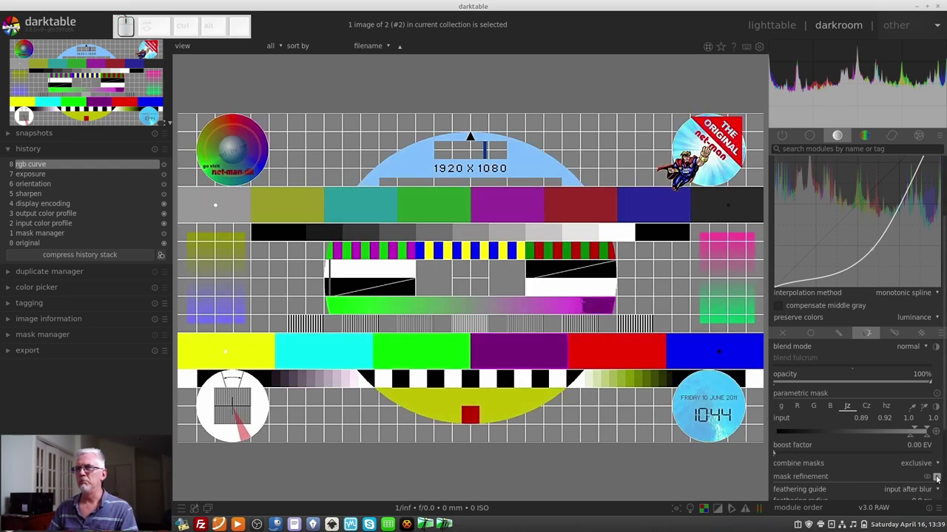
scroll("up", 3)
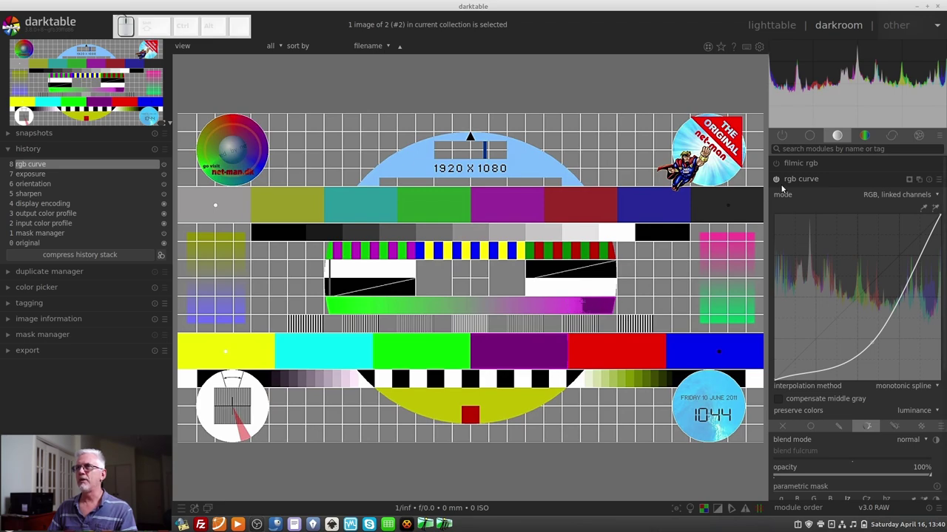
left_click(776, 184)
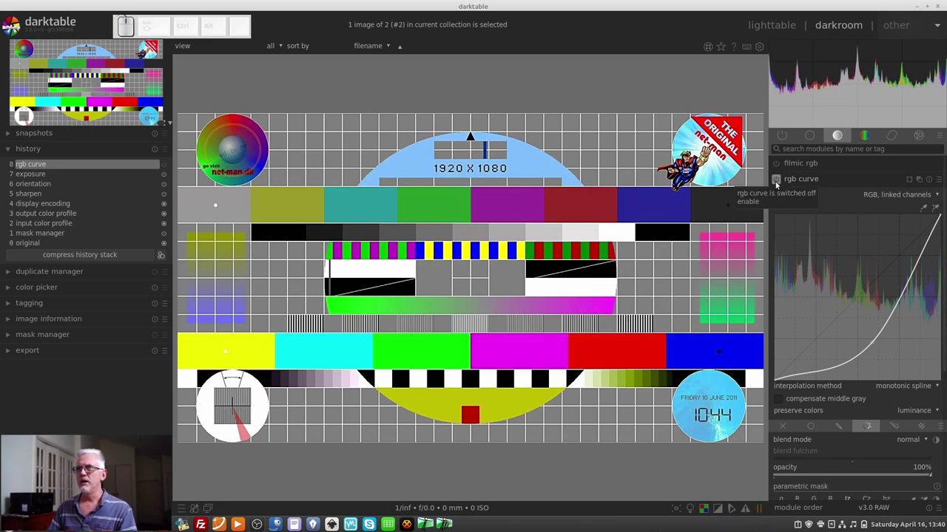
left_click(777, 184)
left_click(776, 184)
left_click(776, 184)
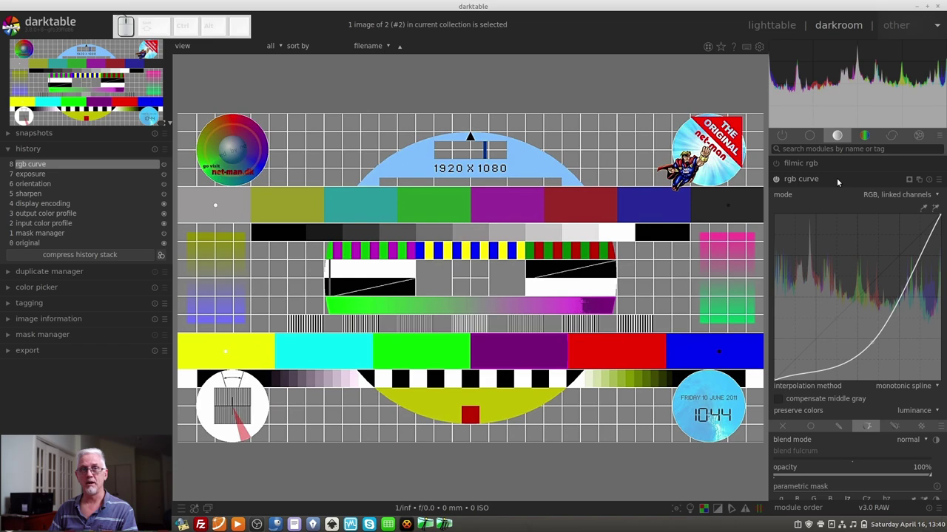
Step: Switch to the red Hudson car photo, collapse rgb curve and enable color balance rgb from the color group
key("BackSpace")
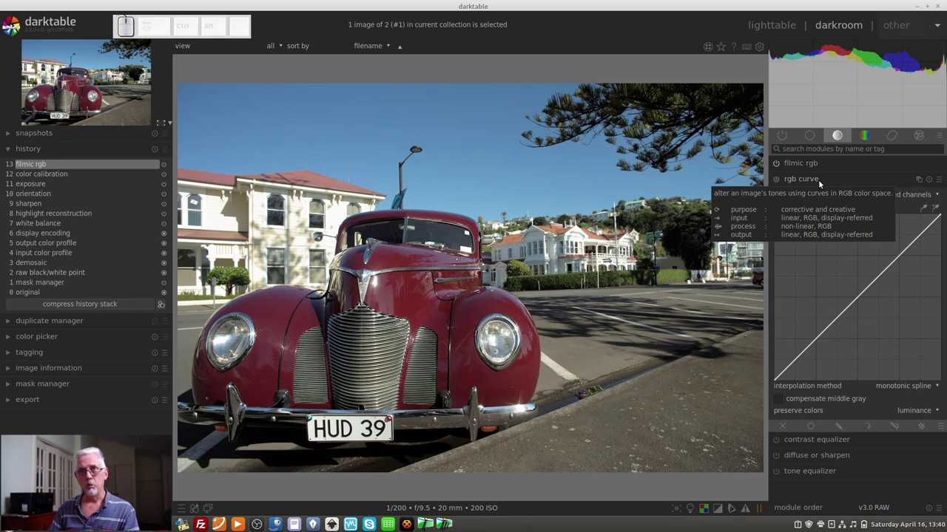
left_click(820, 183)
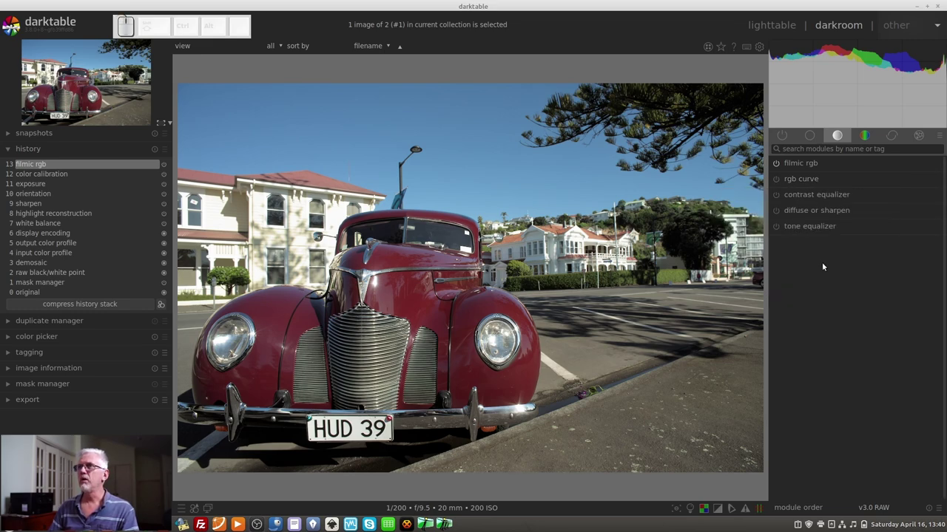
left_click(860, 141)
left_click(812, 258)
left_click(778, 181)
Step: Set color balance rgb blending to a parametric mask, keeping the RGB (scene) blend colorspace
scroll("up", 3)
scroll("up", 3)
scroll("down", 3)
left_click(866, 500)
scroll("down", 3)
scroll("down", 3)
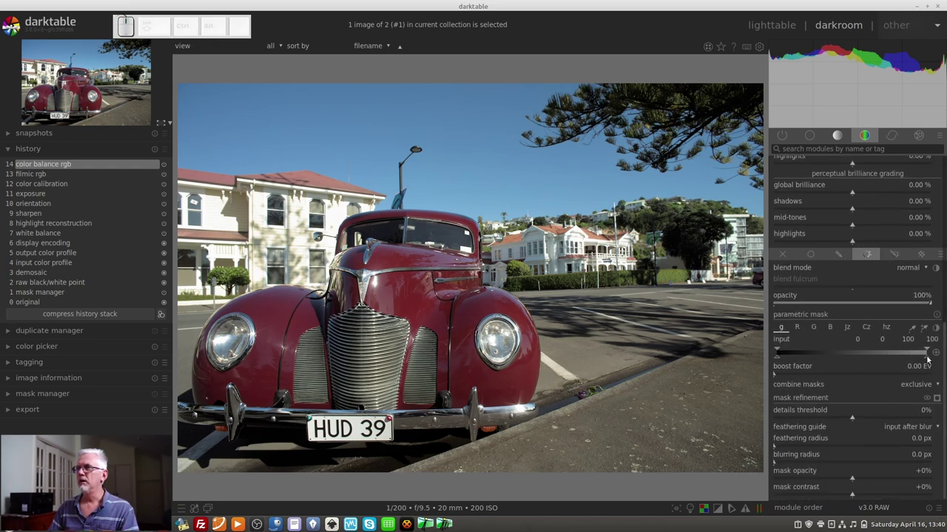
left_click(940, 257)
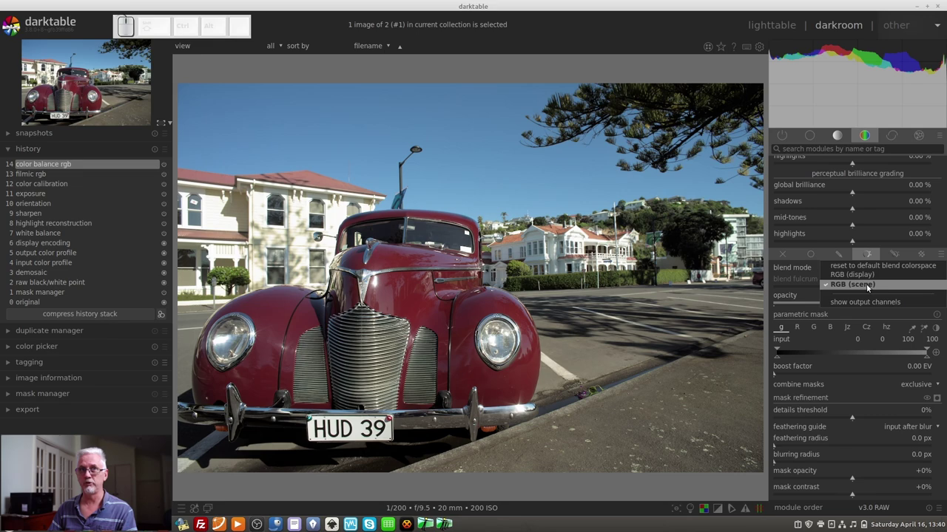
left_click(801, 273)
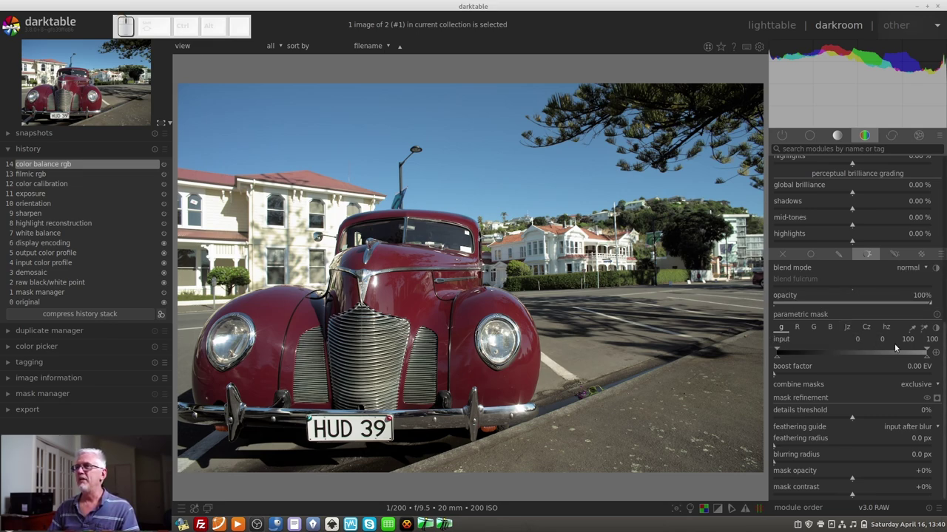
Step: On the hz channel, sample the car's red paint, set limits near 57–76 and 279–303, and invert polarity to keep reds
left_click(887, 330)
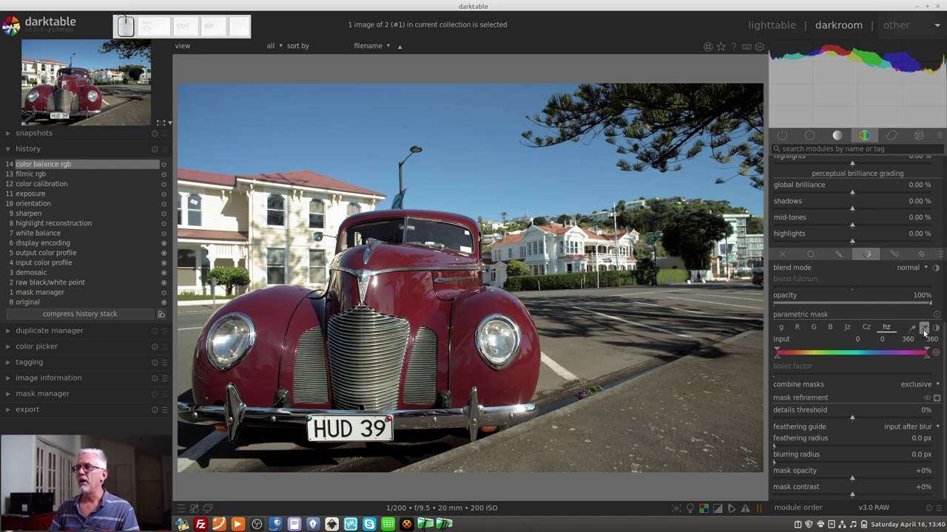
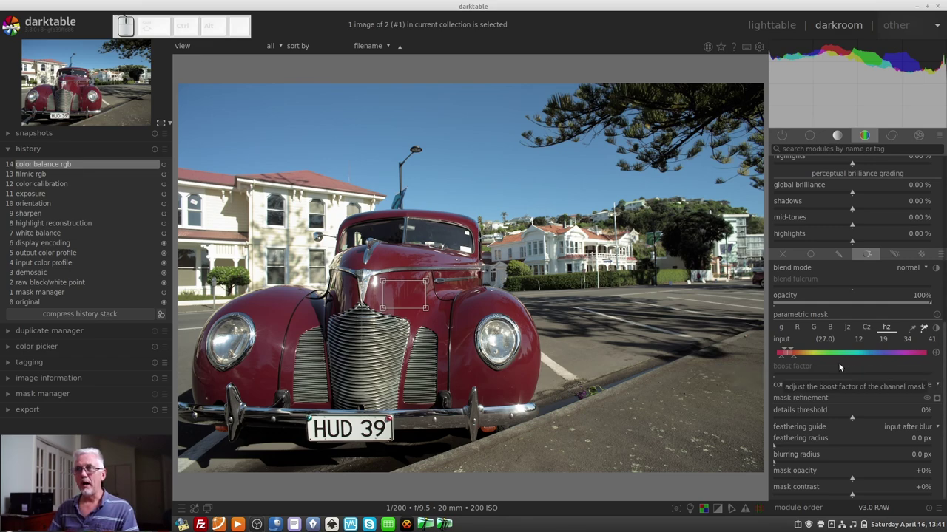
left_click(924, 329)
left_click_drag(793, 350, 909, 362)
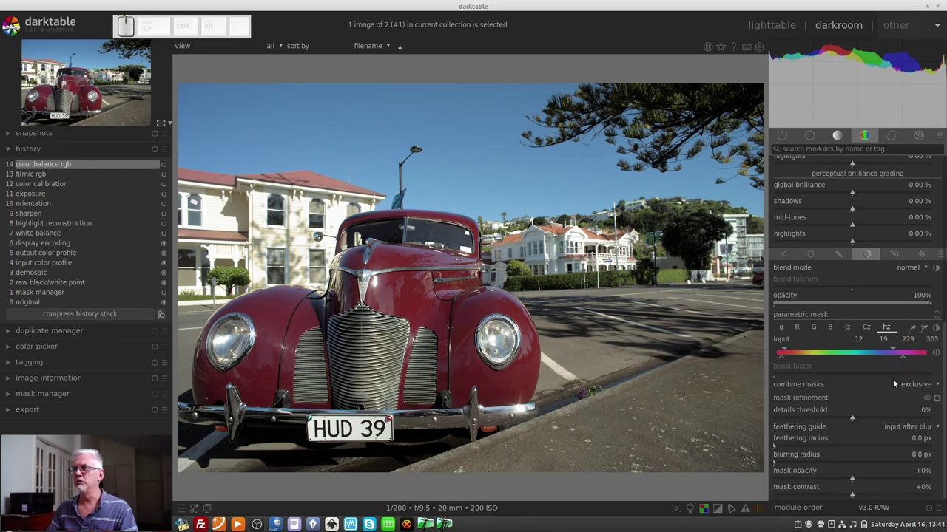
left_click_drag(785, 360, 801, 364)
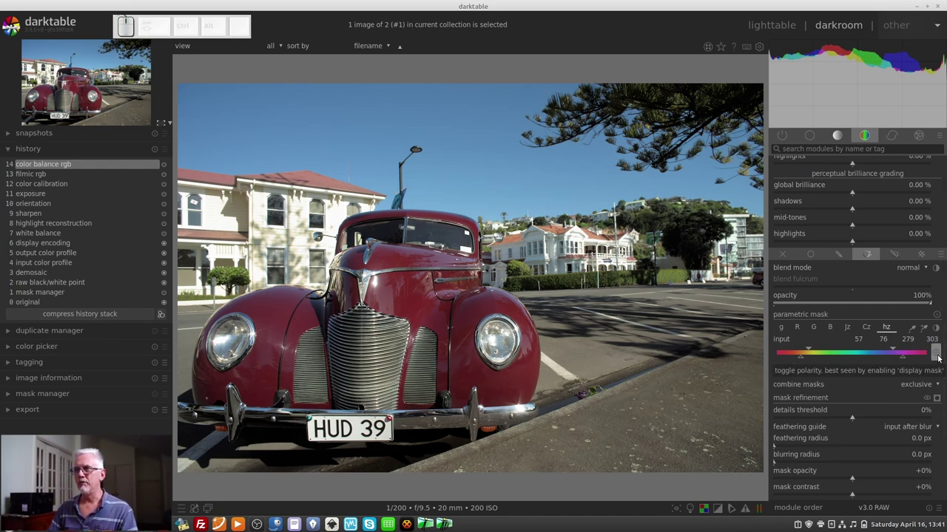
left_click(938, 357)
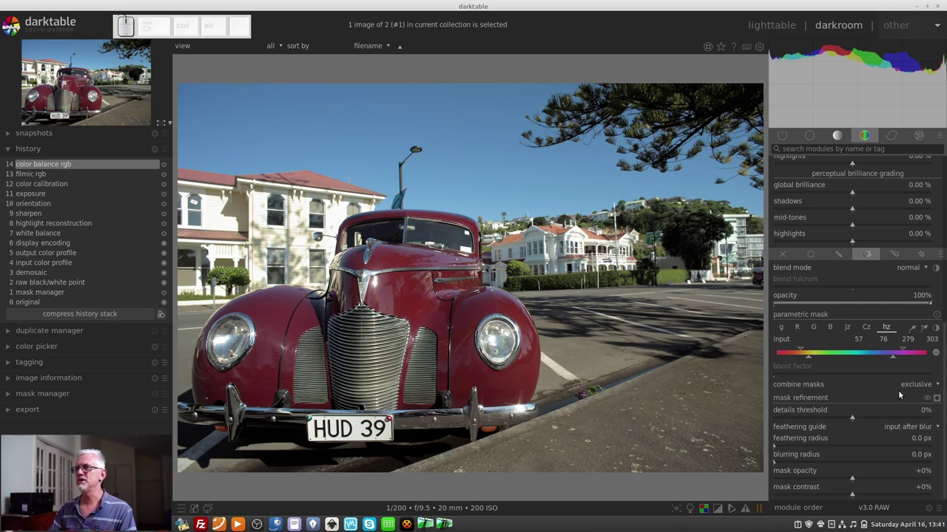
Step: Show the mask preview on the car and refine the red hue range of the mask
left_click(938, 402)
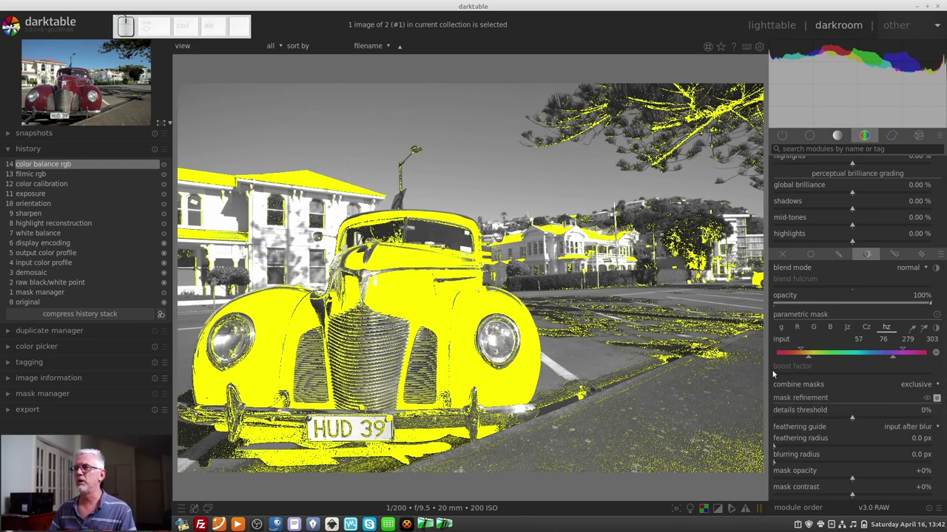
left_click_drag(812, 358, 844, 369)
left_click_drag(893, 358, 904, 358)
scroll("up", 3)
left_click(907, 349)
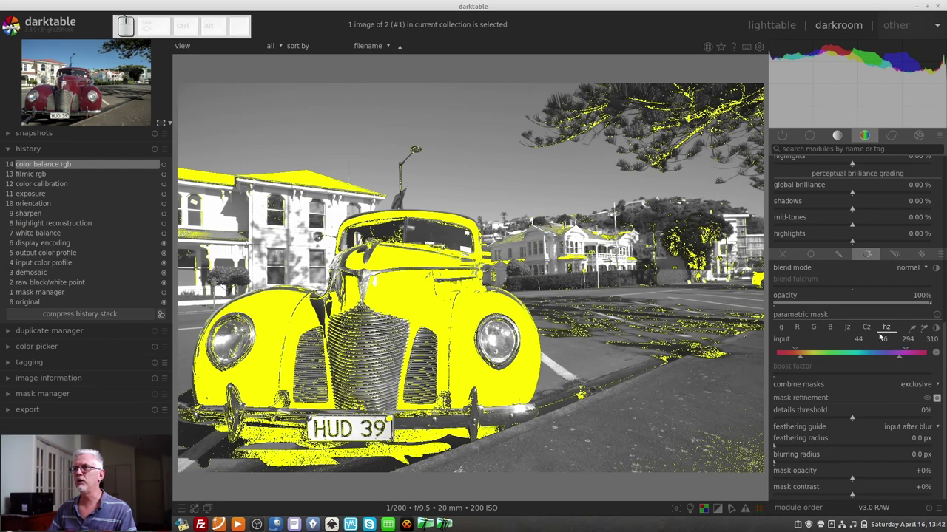
Step: On the Cz channel, raise the lower chroma markers to exclude low-chroma greys
left_click(868, 327)
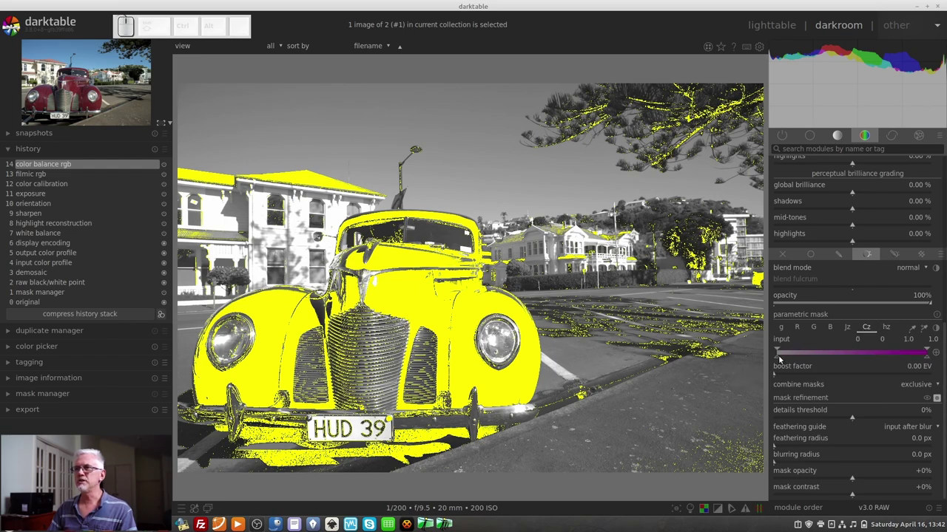
left_click_drag(781, 360, 802, 362)
left_click_drag(799, 352, 794, 355)
Step: On the Jz channel, limit lightness to about 0–0.68 so highlights drop out of the mask
left_click(850, 329)
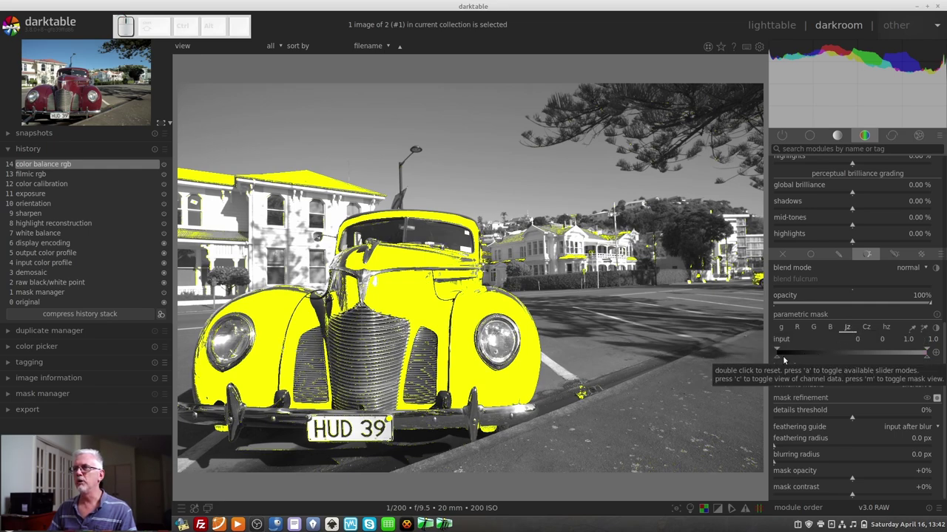
left_click_drag(781, 359, 801, 353)
left_click_drag(797, 352, 796, 371)
left_click_drag(929, 358, 865, 350)
left_click_drag(865, 351, 830, 402)
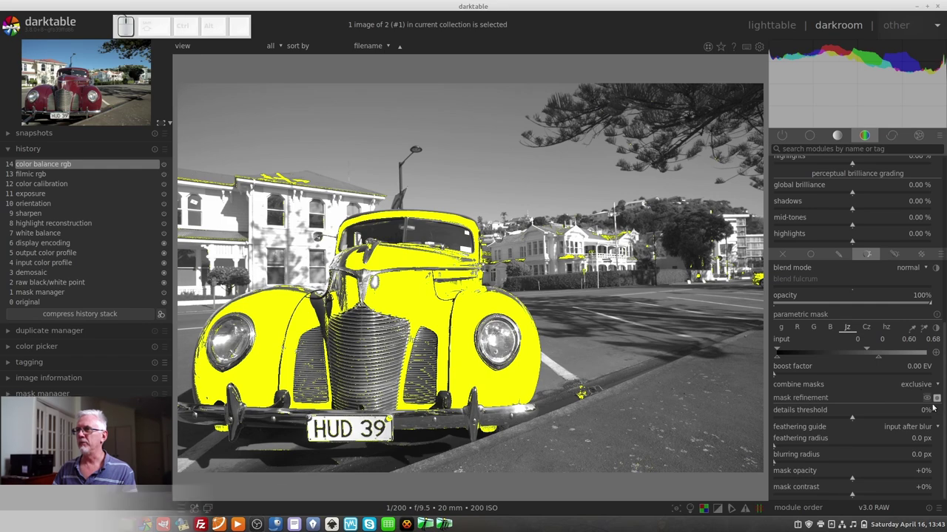
Step: Hide the mask preview and set the master hue shift to about −43.55°, turning the car body purple
left_click(934, 401)
scroll("up", 3)
scroll("up", 3)
scroll("down", 3)
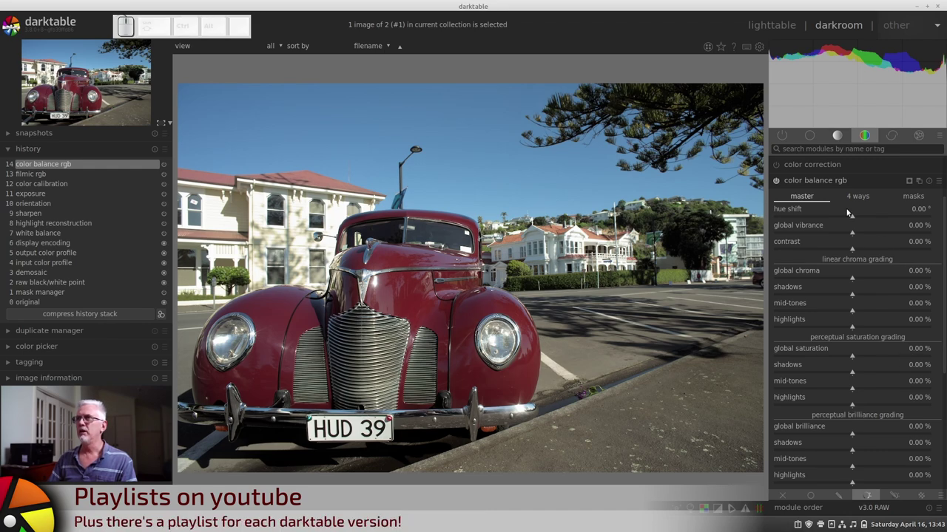
left_click_drag(852, 218, 839, 231)
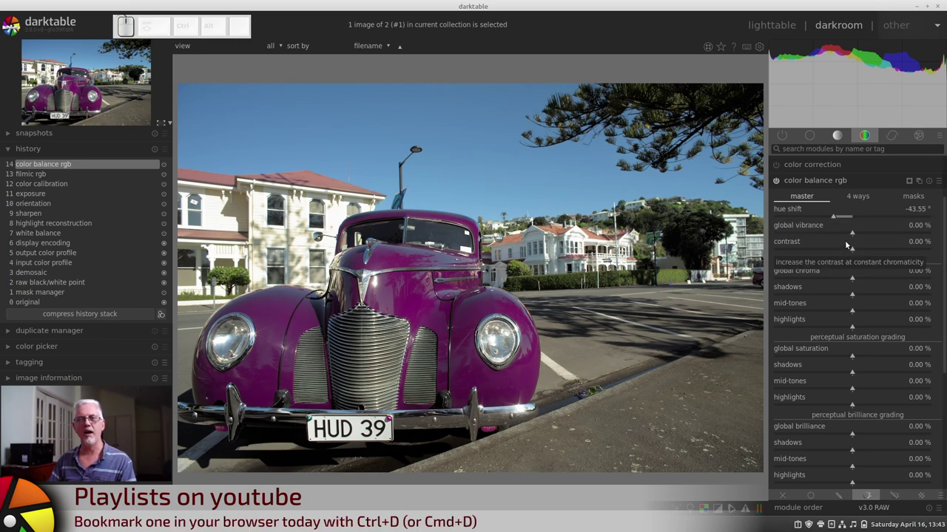